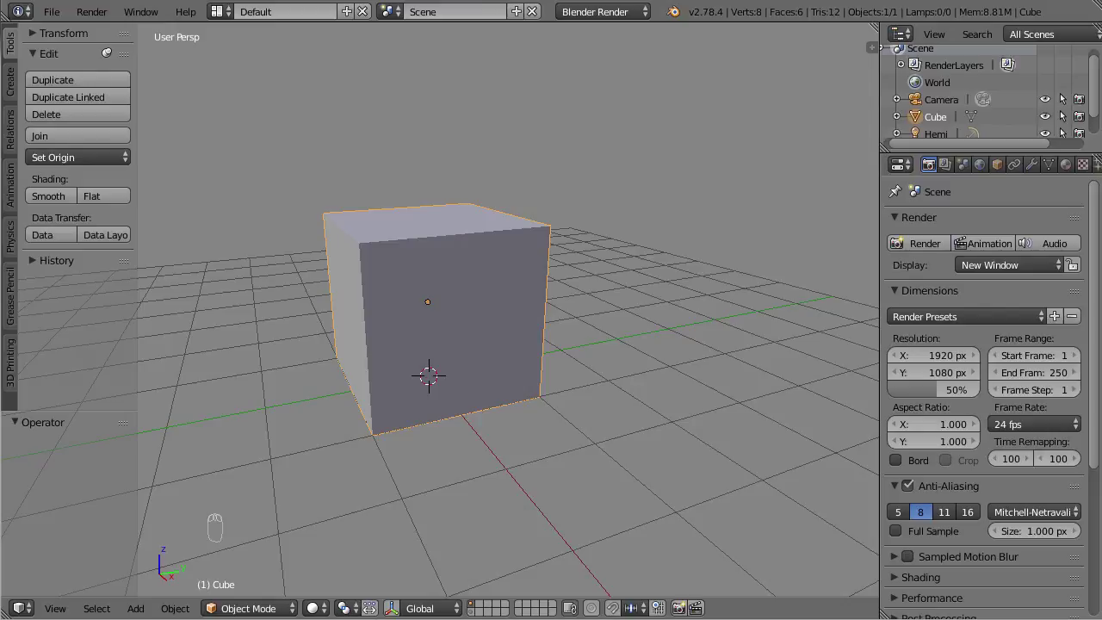
Step: Delete the default cube and add a 32-sided cylinder in its place
drag(524, 375, 451, 190)
key(x)
key(shift+a)
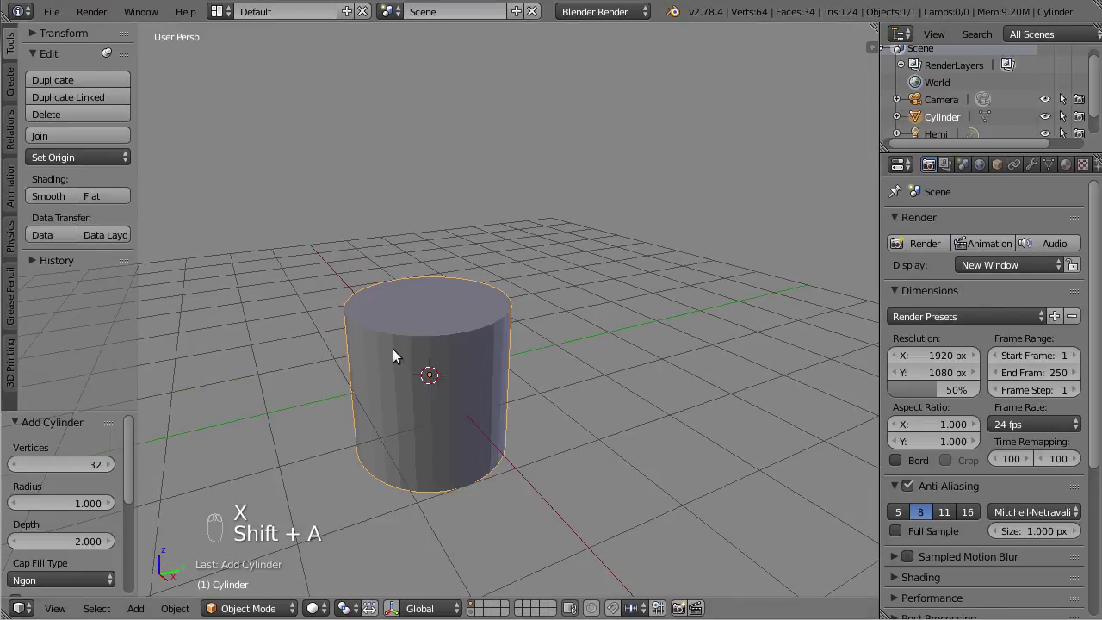
drag(91, 468, 79, 305)
drag(64, 589, 403, 431)
Step: In Edit Mode, scale the cylinder's bottom ring down so it tapers toward the base
key(g)
key(Tab)
drag(453, 409, 547, 412)
key(s)
Step: Add horizontal edge loops around the cylinder with a loop cut
key(ctrl+r)
key(s)
key(ctrl+b)
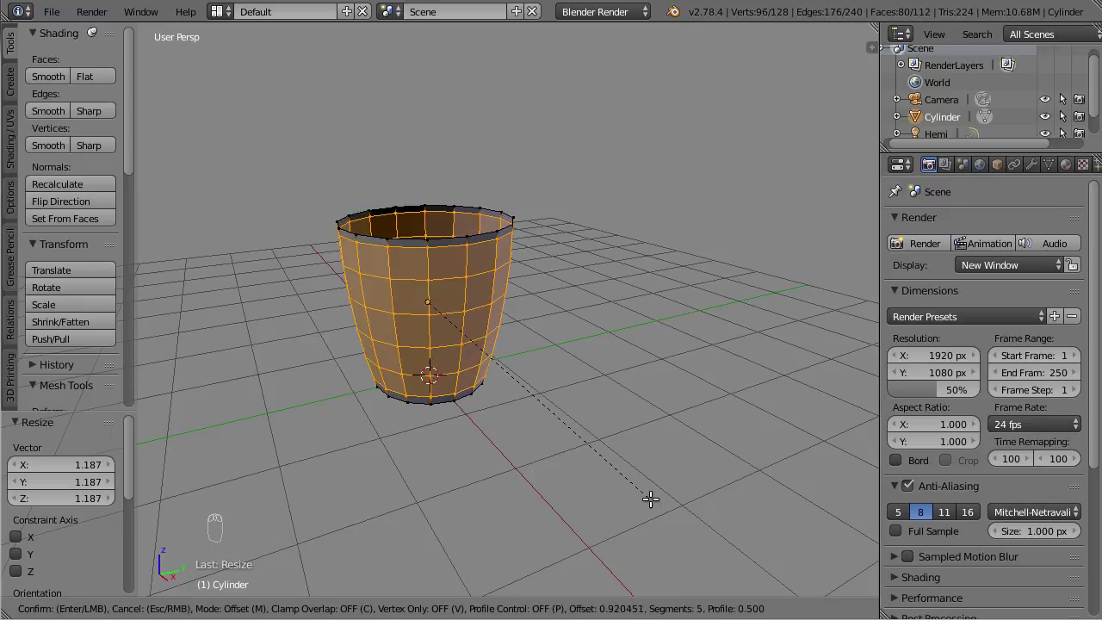
Step: Inset the top cap and delete its faces so the cup is open at the top
key(Tab)
key(shift+d)
key(Tab)
key(a)
key(a)
key(alt+s)
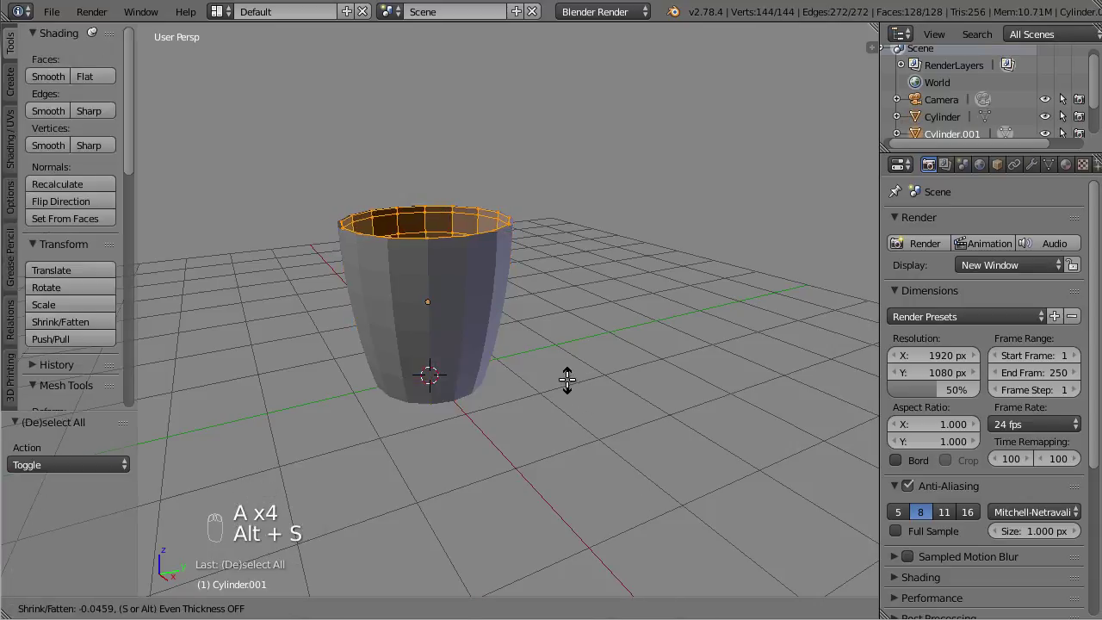
key(ctrl+shift+n)
key(a)
Step: Select and grow a high and a low patch of side faces where the handle will attach
key(Tab)
drag(430, 302, 759, 285)
key(Tab)
key(i)
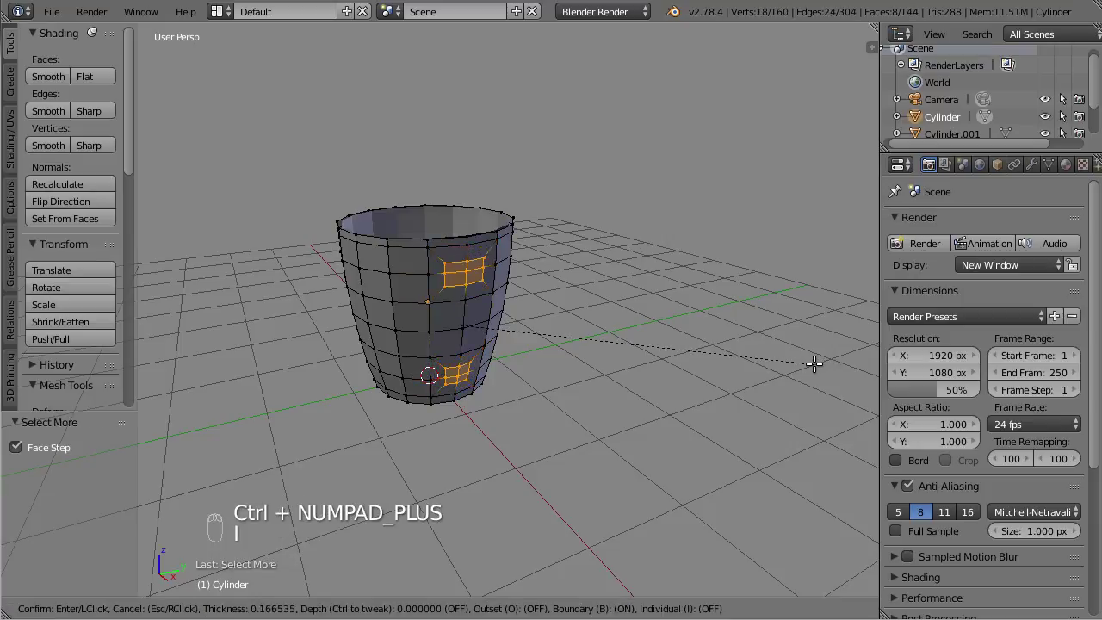
Step: Merge the upper handle patch into a single octagonal face
drag(552, 328, 686, 60)
key(w)
drag(631, 322, 186, 492)
drag(57, 478, 618, 348)
key(f)
middle_click(618, 348)
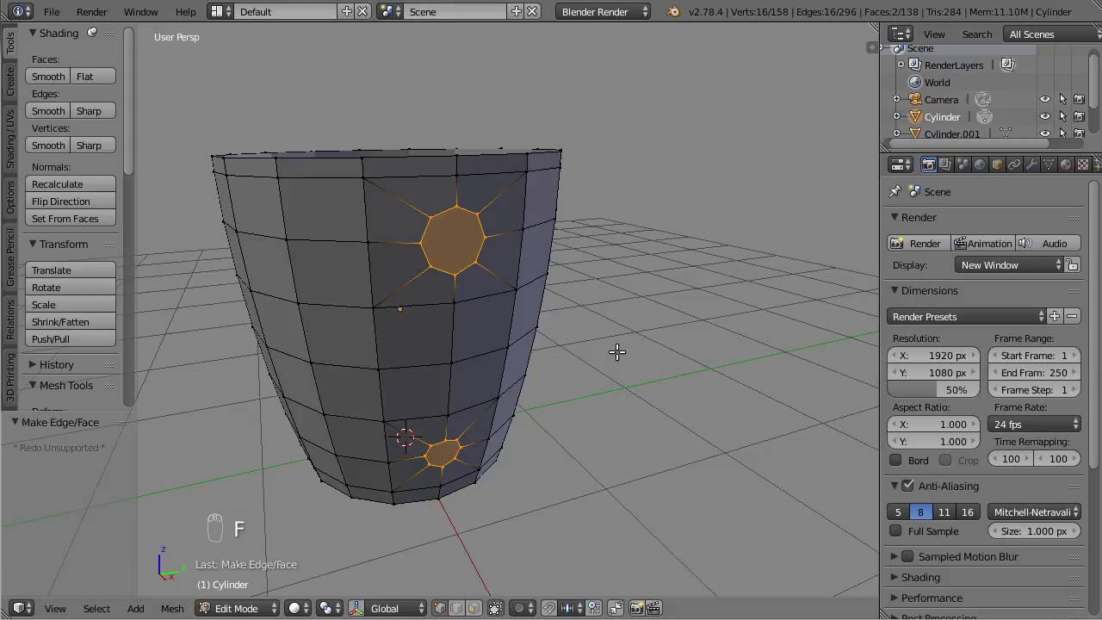
key(ctrl+Tab)
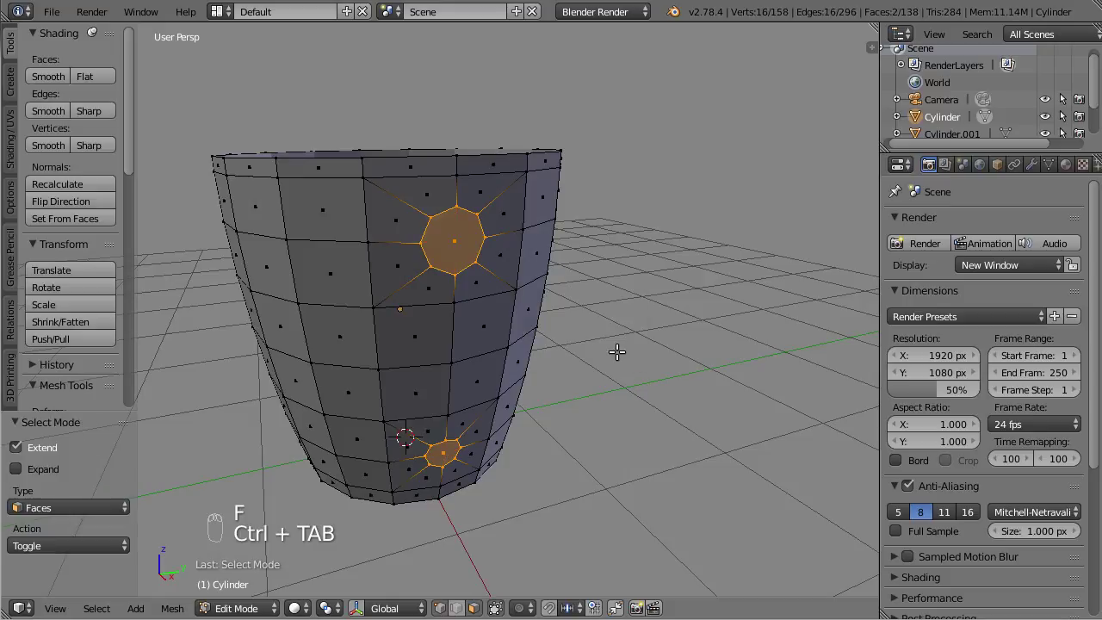
Step: Scale the octagonal face along X so it is squashed sideways
key(alt+space)
key(ctrl+.)
key(s)
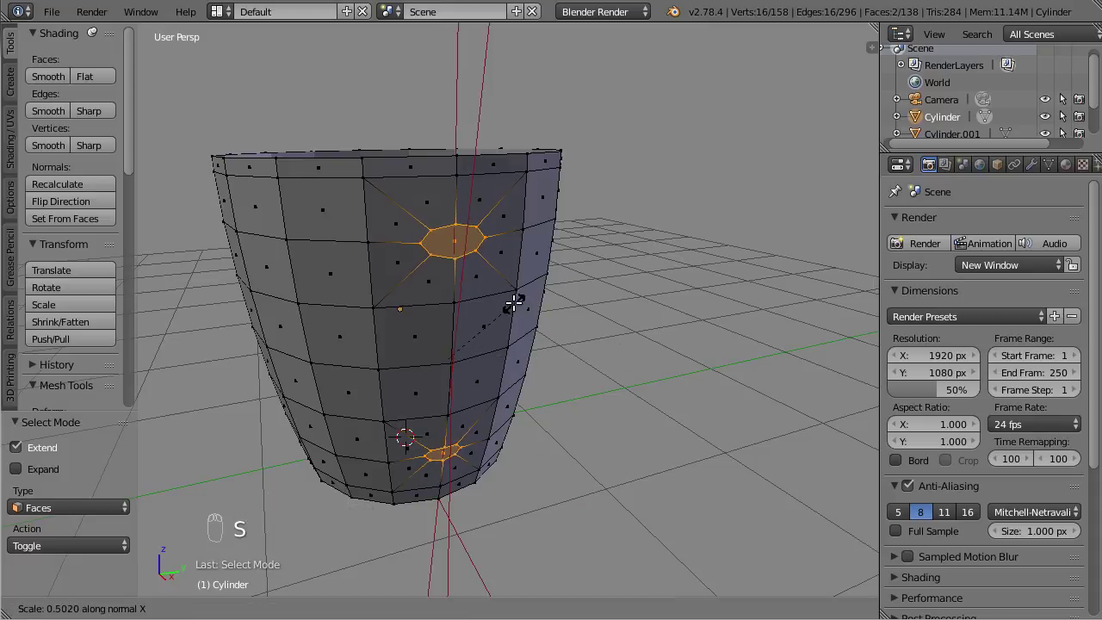
drag(452, 350, 676, 353)
key(shift+s)
Step: Place the 3D cursor beside the mug and add a new circle to the mesh
click(683, 354)
drag(683, 354, 542, 312)
key(shift+a)
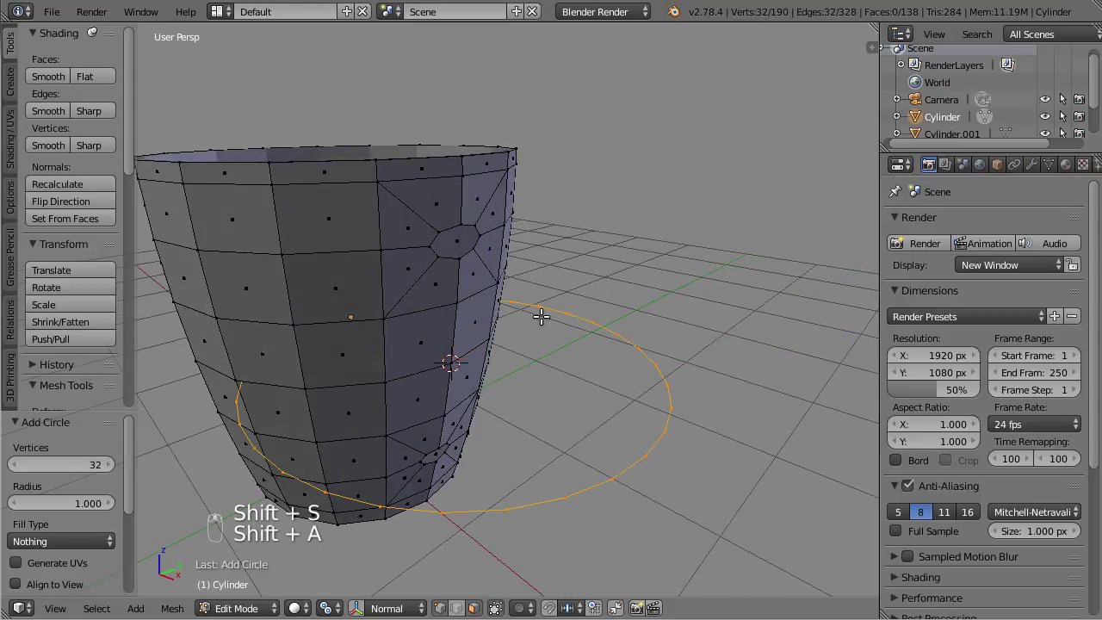
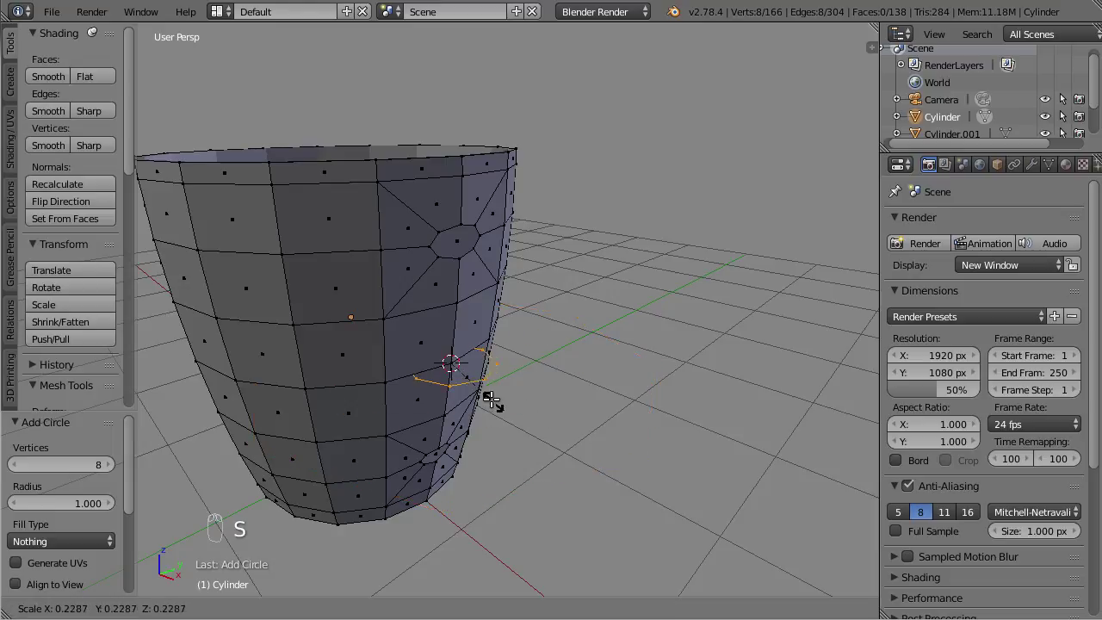
Step: Reduce the new circle to a small 8-sided ring
key(s)
key(ctrl+,)
key(g)
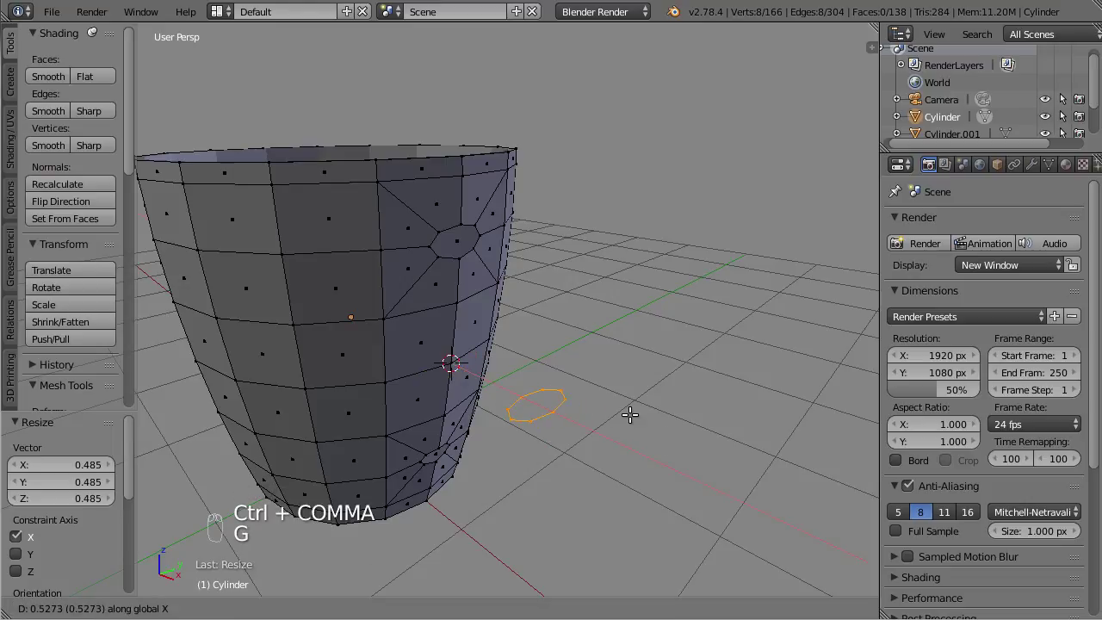
Step: Move the ring out along X away from the mug's side wall
drag(591, 397, 683, 443)
key(s)
drag(633, 420, 731, 404)
key(g)
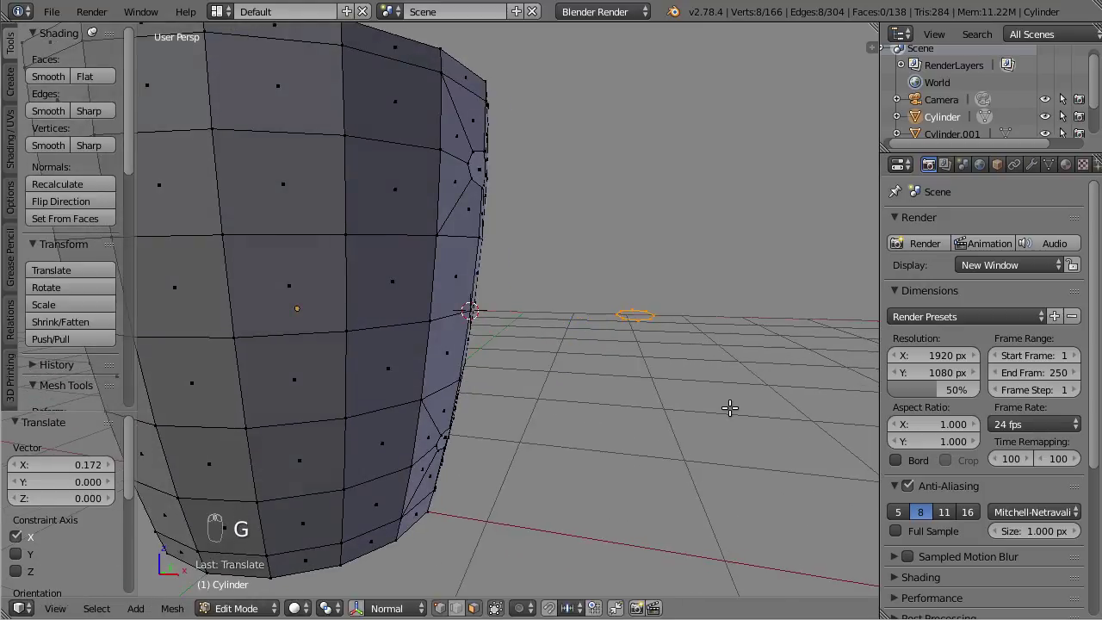
Step: Select both handle openings and bridge them with Bridge Edge Loops
drag(568, 242, 479, 371)
drag(479, 370, 679, 480)
drag(684, 398, 100, 433)
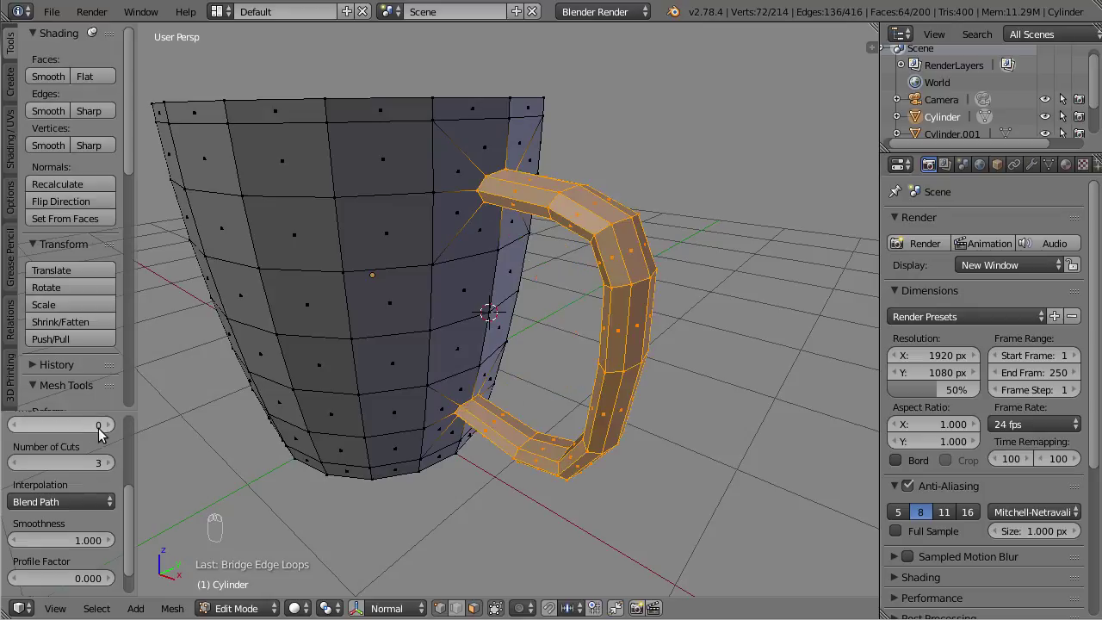
Step: Set the bridge to 3 cuts and 0.59 smoothness, then select the mug body
drag(81, 541, 489, 310)
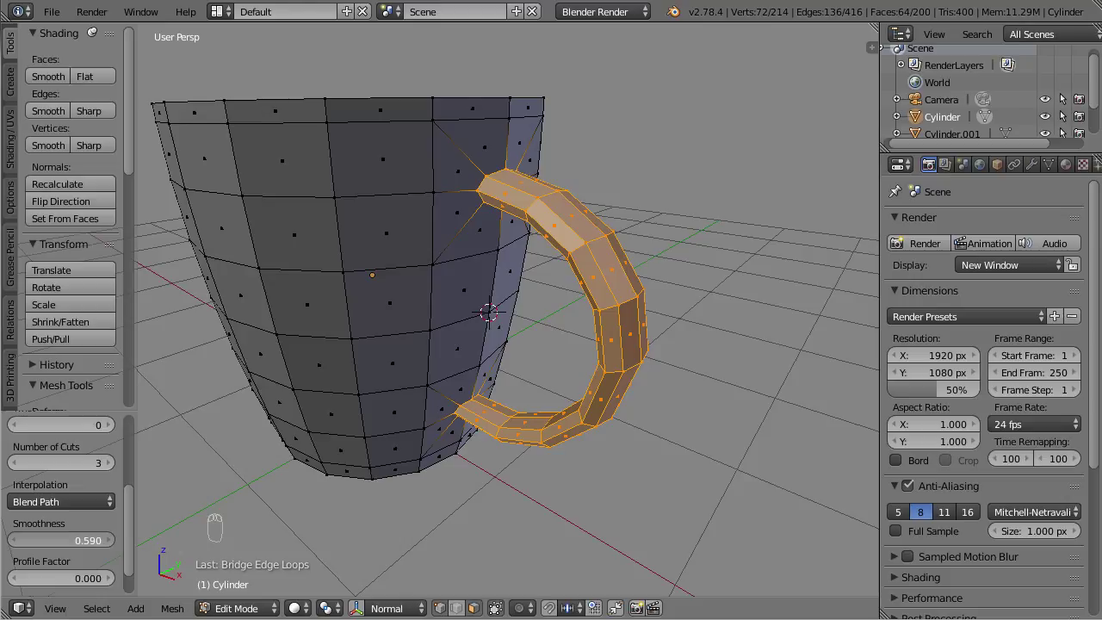
drag(508, 403, 597, 388)
key(ctrl+i)
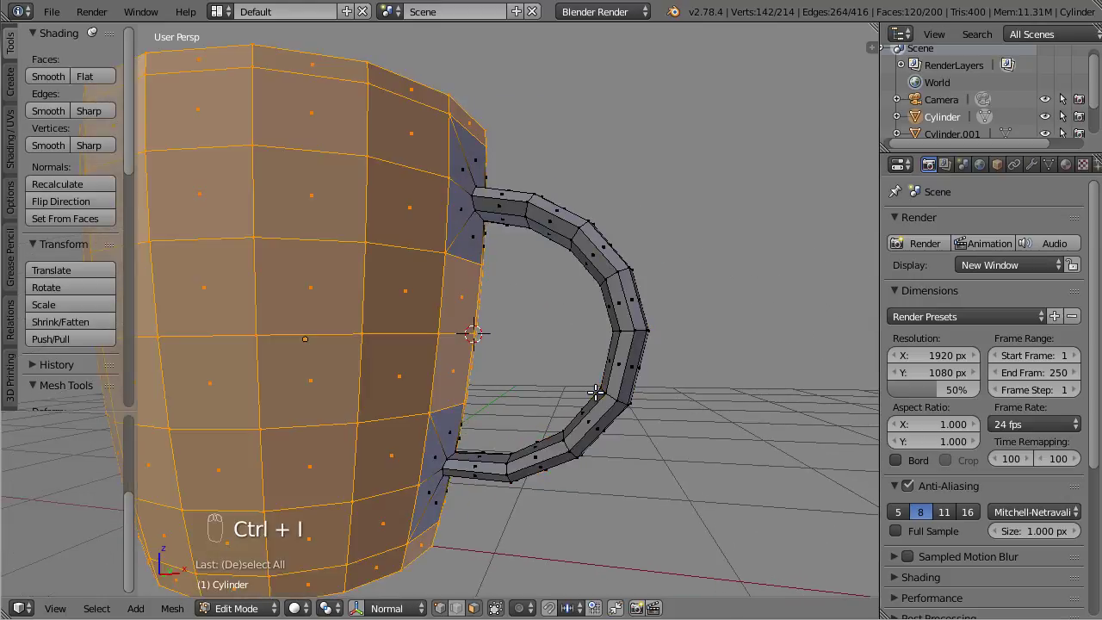
key(ctrl+KP_Add)
Step: Switch to edge select mode and select an edge ring across the handle's middle
key(h)
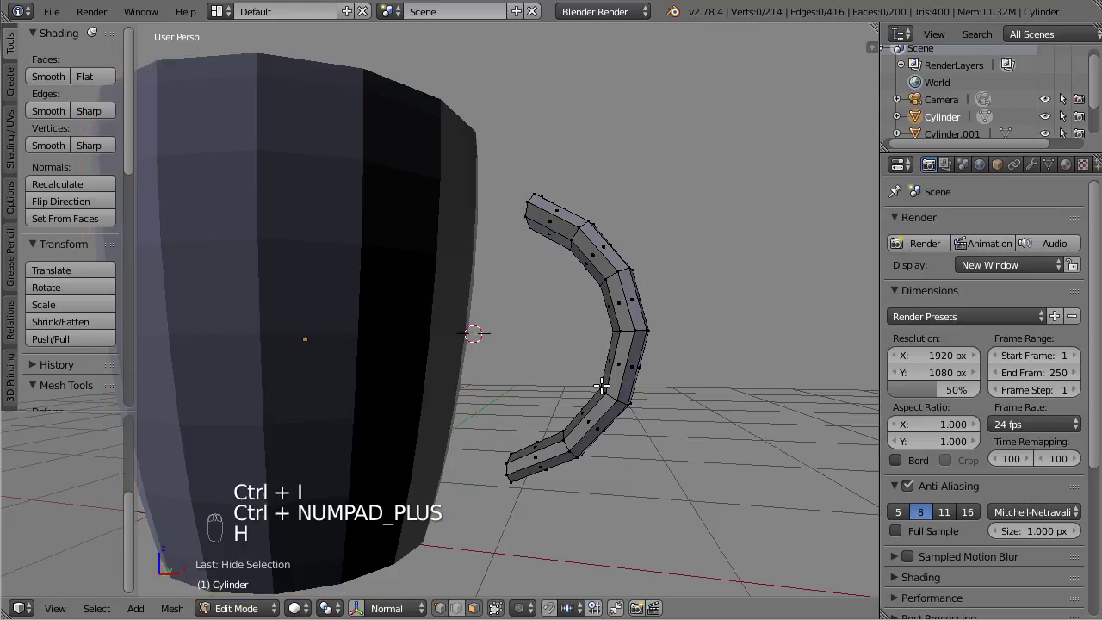
key(ctrl+Tab)
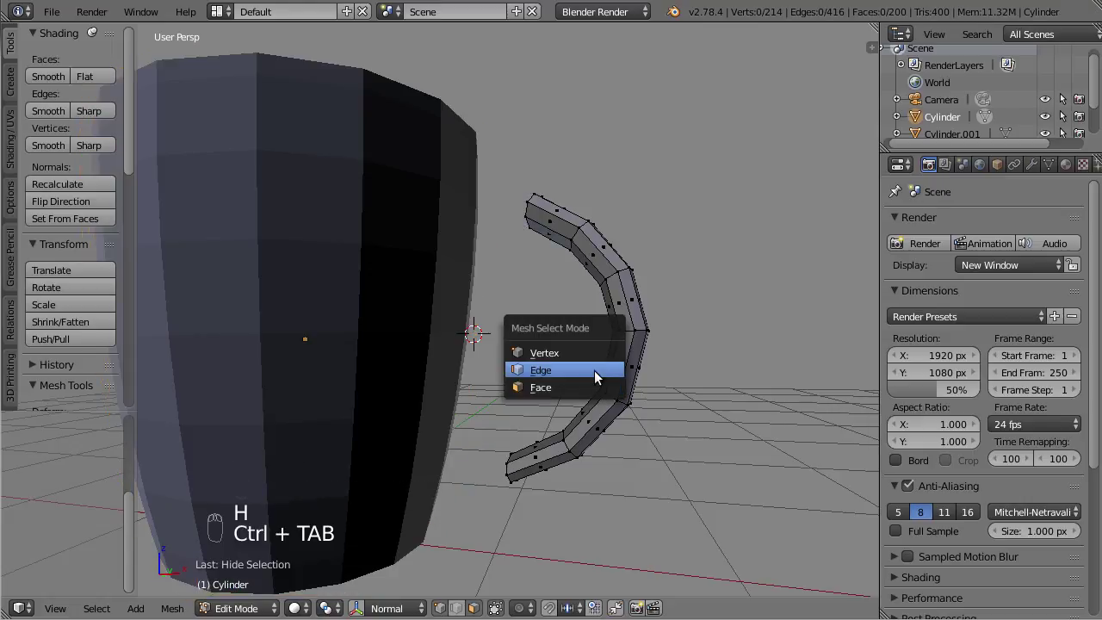
drag(627, 360, 717, 360)
key(alt+o)
Step: Move the handle section outward with proportional falloff so it forms a rounder loop
key(g)
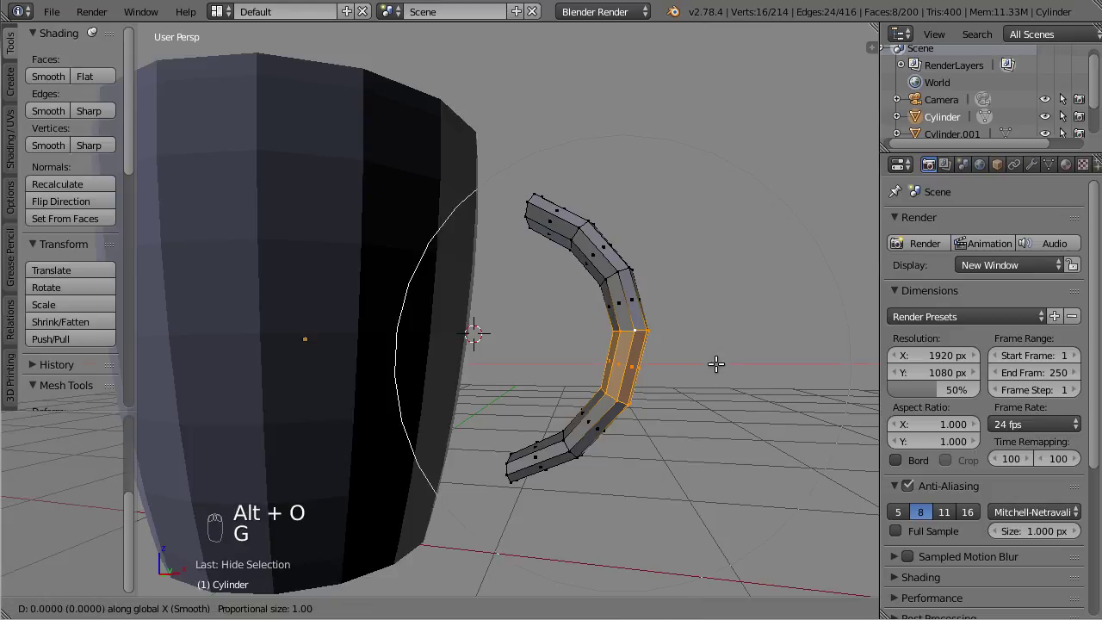
key(g)
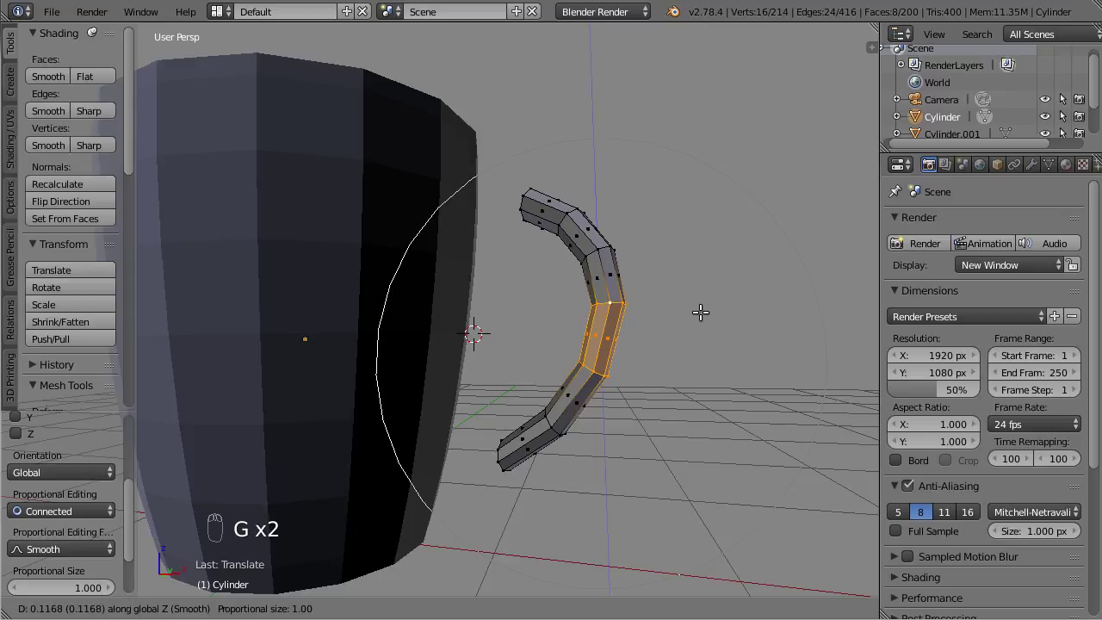
middle_click(711, 310)
middle_click(695, 327)
key(alt+h)
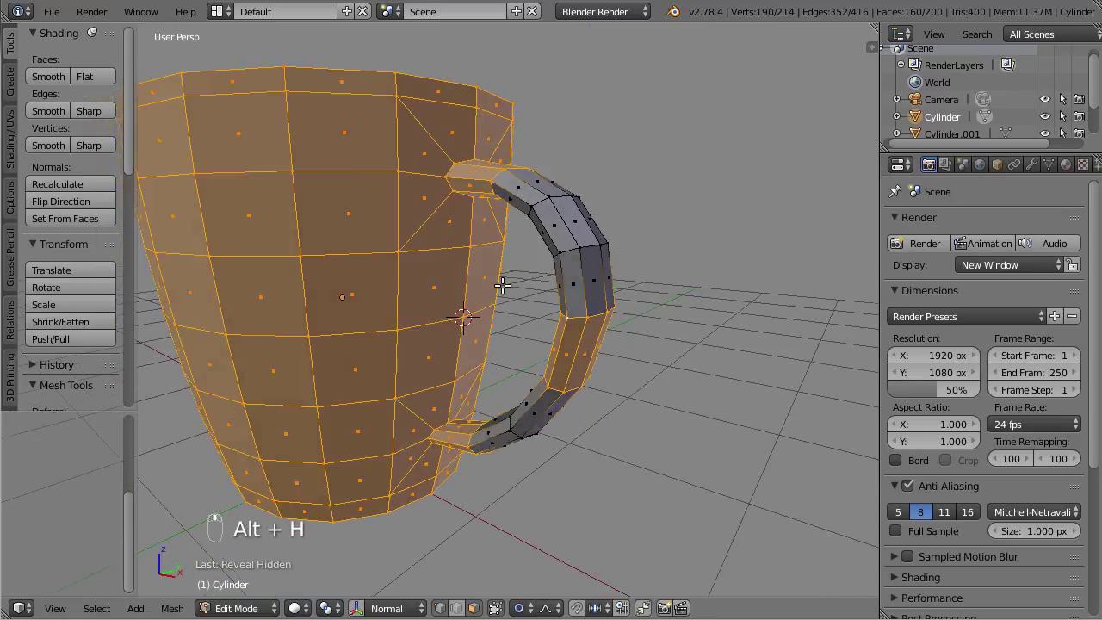
drag(417, 381, 659, 366)
Step: Inset the mug's base face repeatedly to form concentric rings
key(f)
middle_click(594, 412)
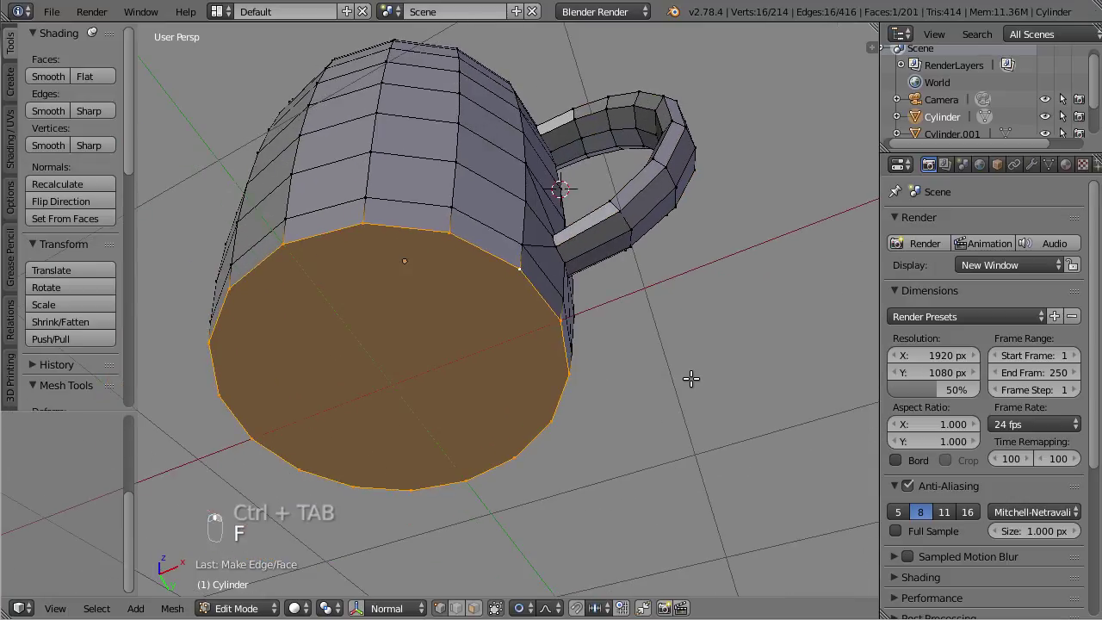
key(i)
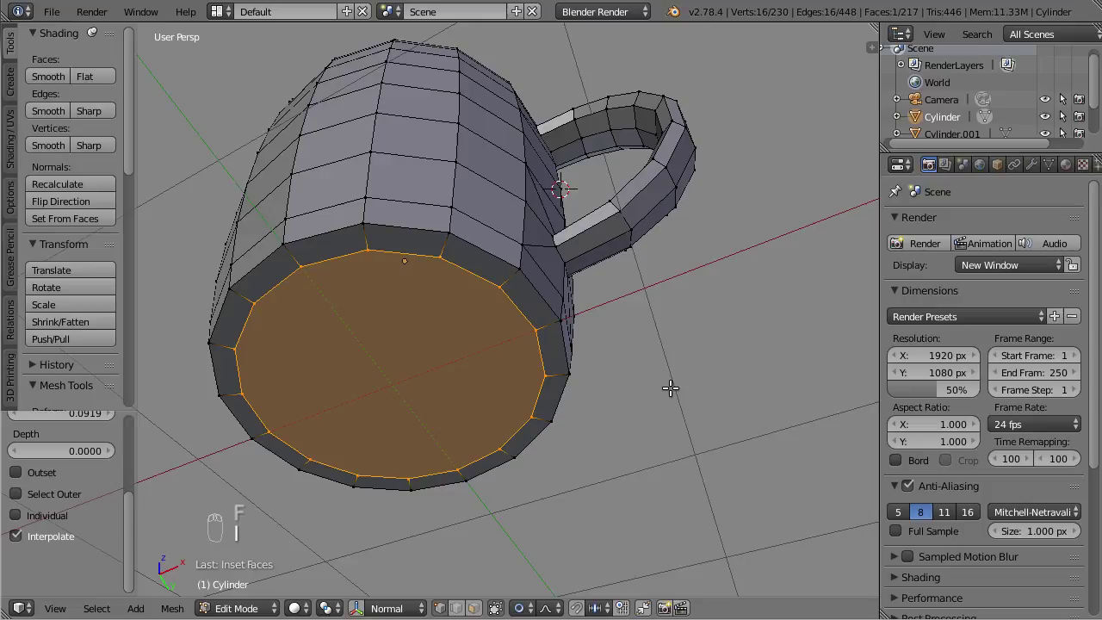
key(i)
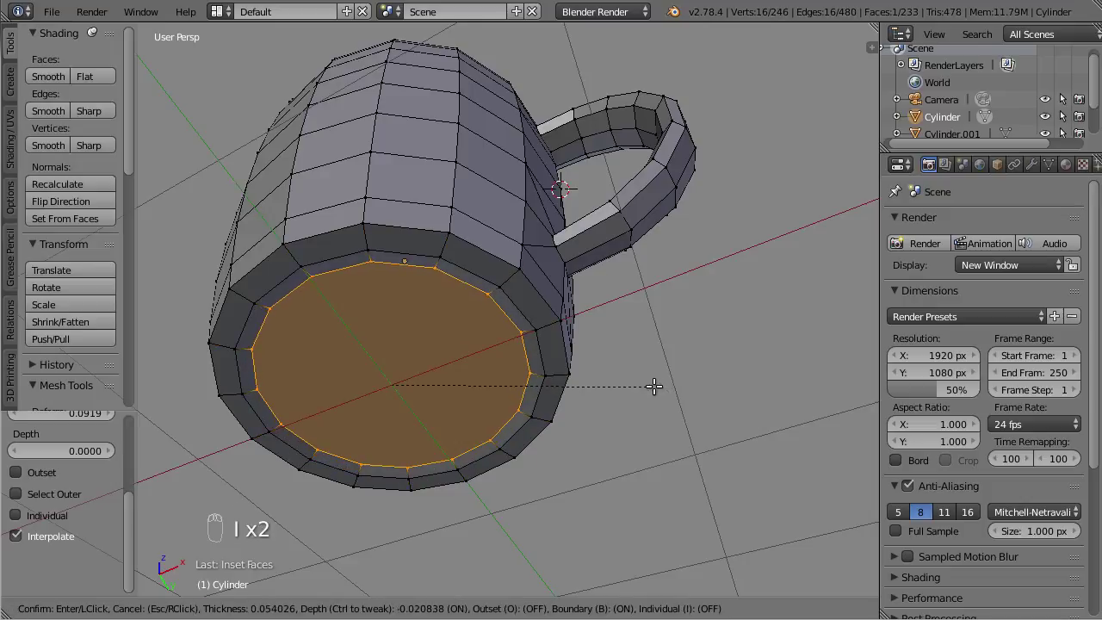
key(i)
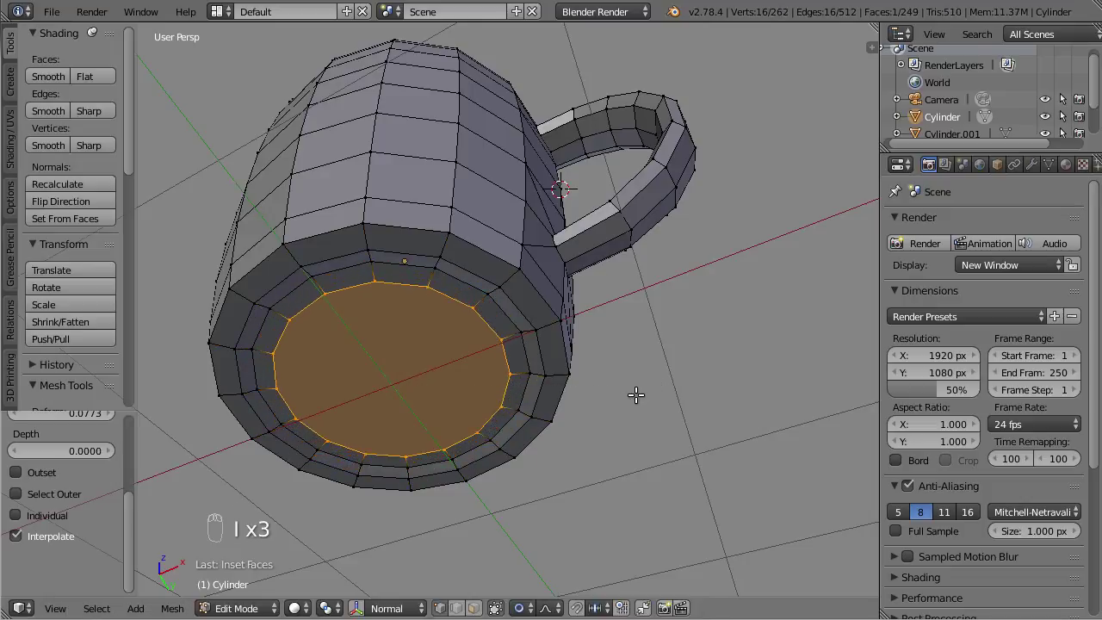
key(i)
Step: Select the rim edge loop and extrude it inward to give the walls thickness
drag(542, 266, 511, 401)
middle_click(500, 284)
key(Tab)
drag(497, 282, 506, 410)
key(ctrl+j)
key(Tab)
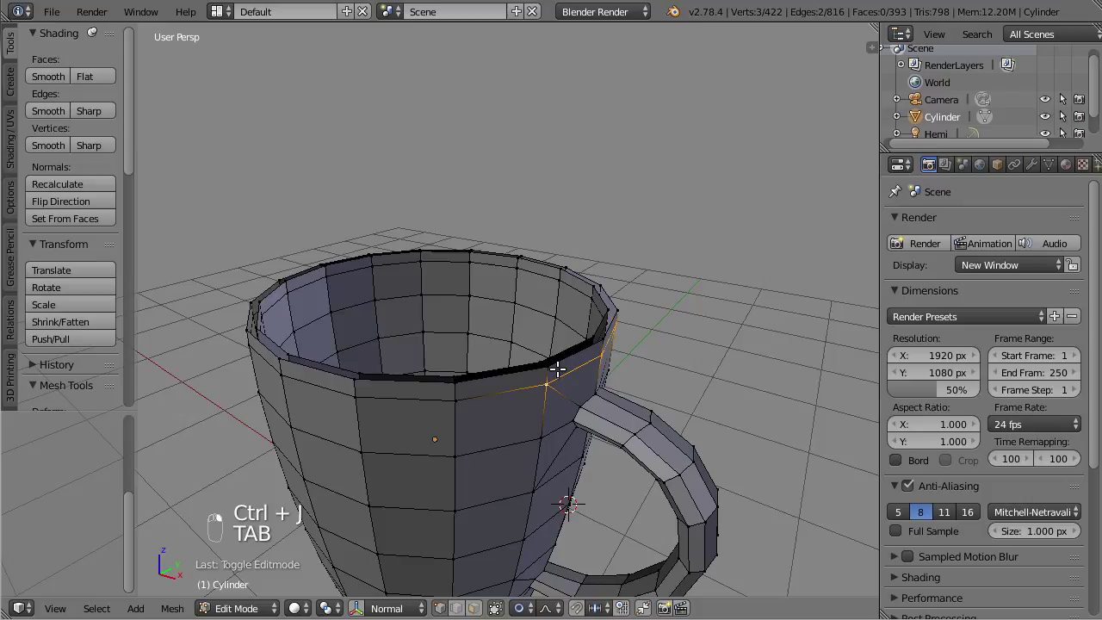
Step: Add an edge loop inside the mug near the bottom and slide it toward the floor
drag(562, 348, 651, 369)
drag(551, 359, 432, 276)
drag(433, 276, 477, 335)
key(alt+b)
drag(396, 267, 565, 383)
drag(564, 384, 545, 382)
key(g)
key(alt+o)
Step: Slide another loop near the inner floor and select the inner floor face
key(g)
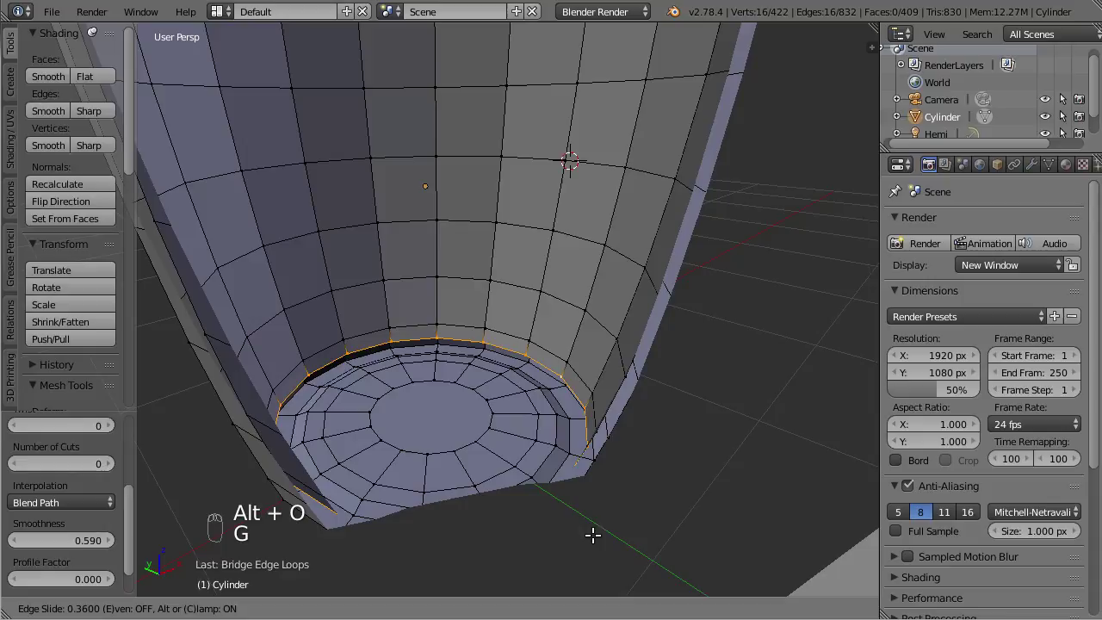
key(f)
middle_click(612, 430)
drag(601, 410, 635, 498)
key(i)
middle_click(635, 497)
Step: Inset and poke the inner floor, then loop-cut concentric rings across it
key(i)
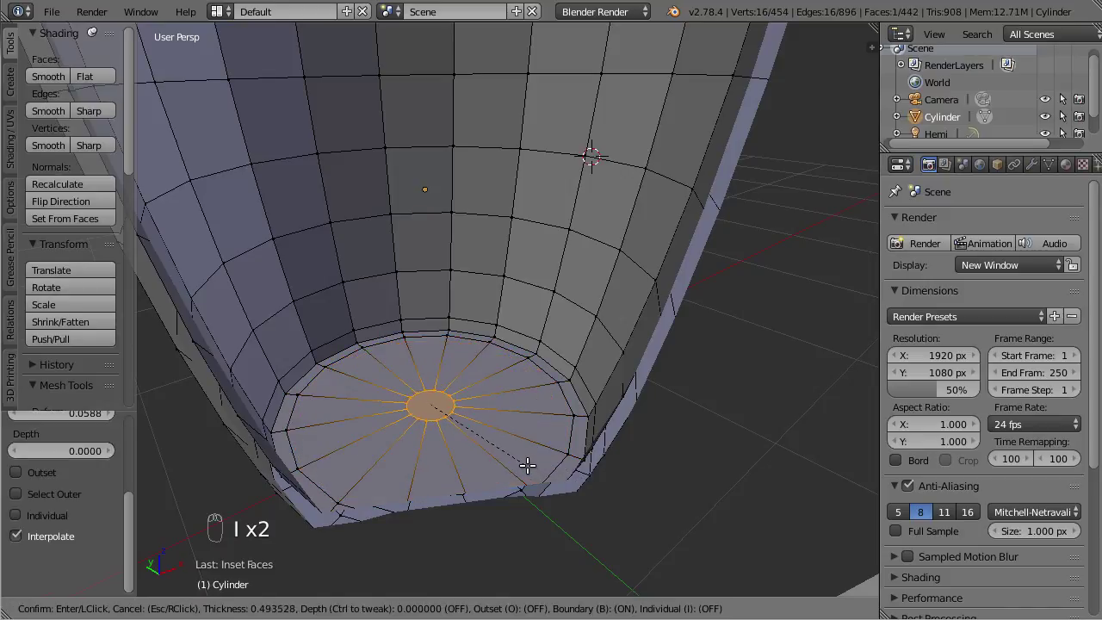
key(ctrl+r)
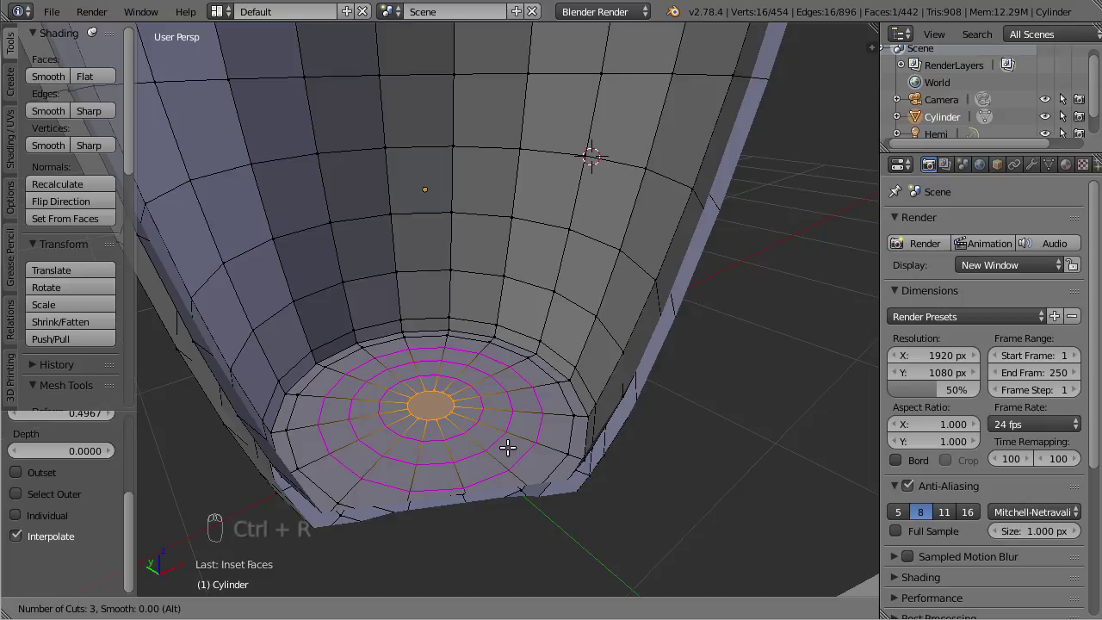
drag(526, 428, 572, 411)
key(g)
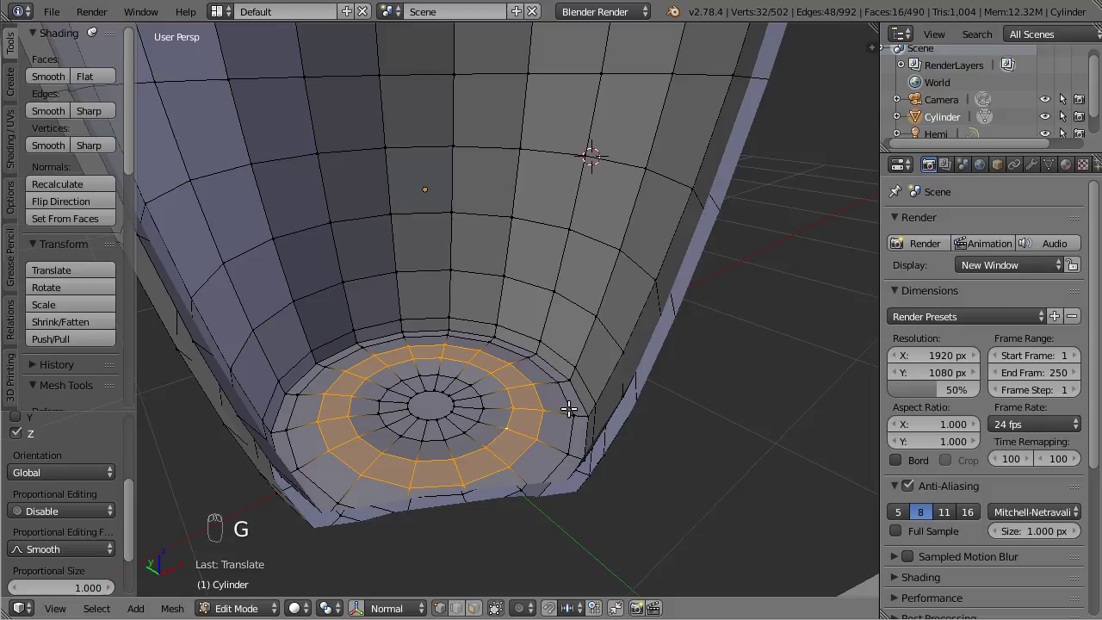
Step: Select a ring of floor faces and lower it along Z
drag(530, 419, 62, 228)
key(Tab)
key(ctrl+2)
drag(183, 235, 1042, 170)
drag(1038, 168, 460, 420)
middle_click(452, 403)
Step: Leave Edit Mode and add a level-2 Catmull-Clark subdivision surface to the mug
key(Tab)
drag(460, 420, 362, 471)
drag(337, 470, 510, 500)
key(s)
key(Tab)
middle_click(567, 488)
drag(577, 520, 534, 489)
middle_click(534, 488)
key(alt+b)
drag(421, 429, 334, 238)
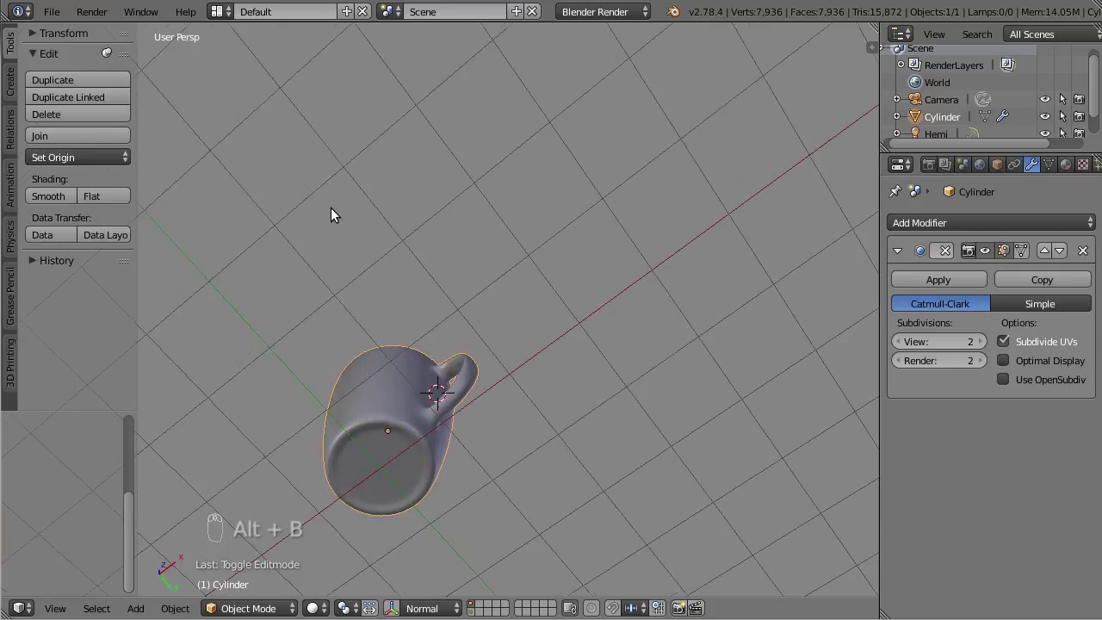